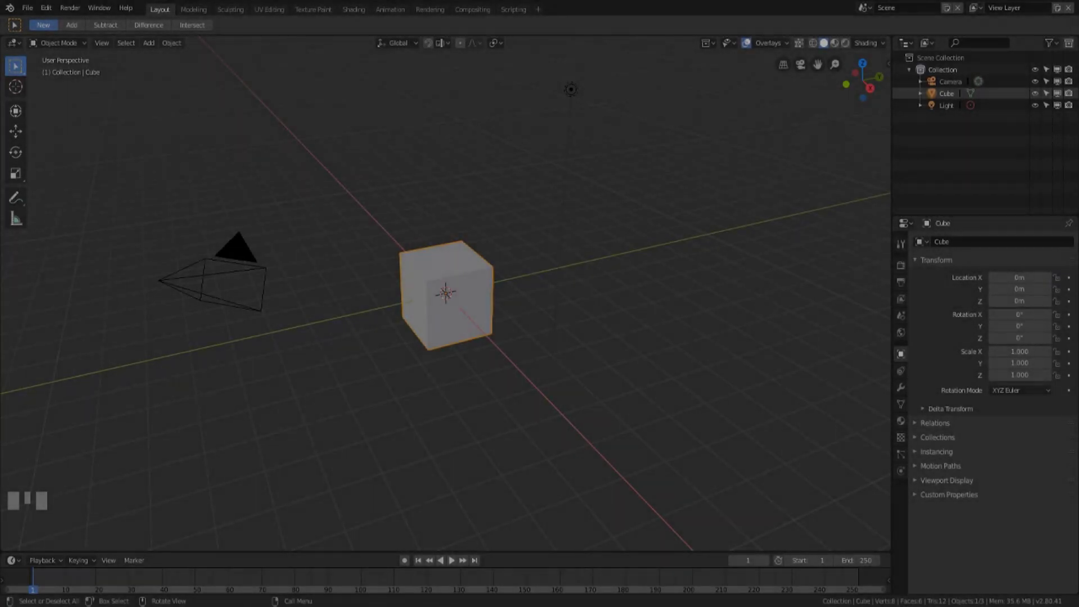
Step: Reselect the cube and activate the combined Transform tool, orbiting to view it
left_click(483, 357)
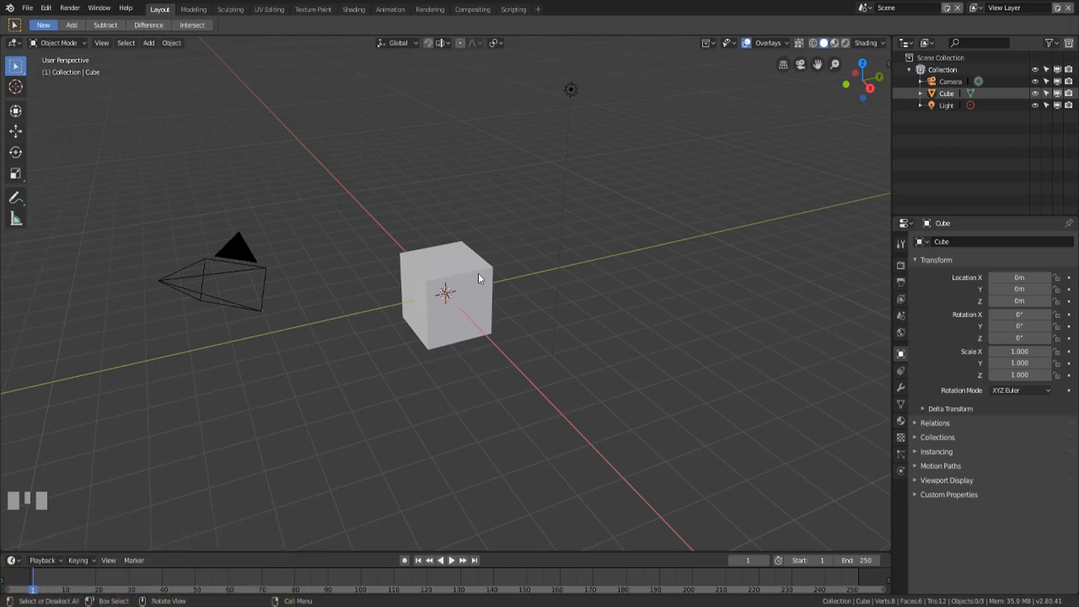
left_click(483, 277)
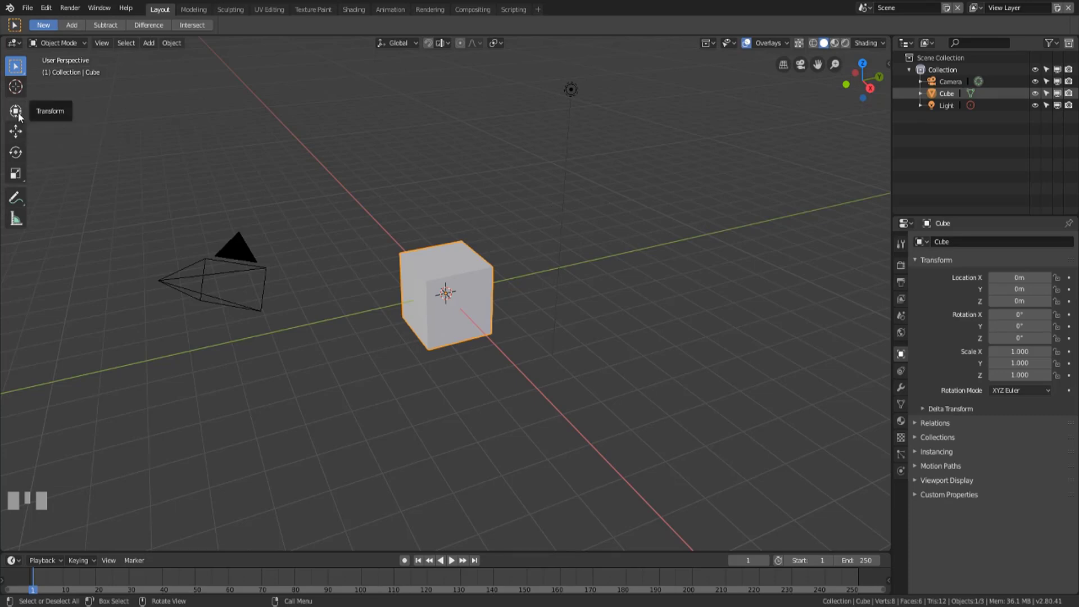
left_click(23, 115)
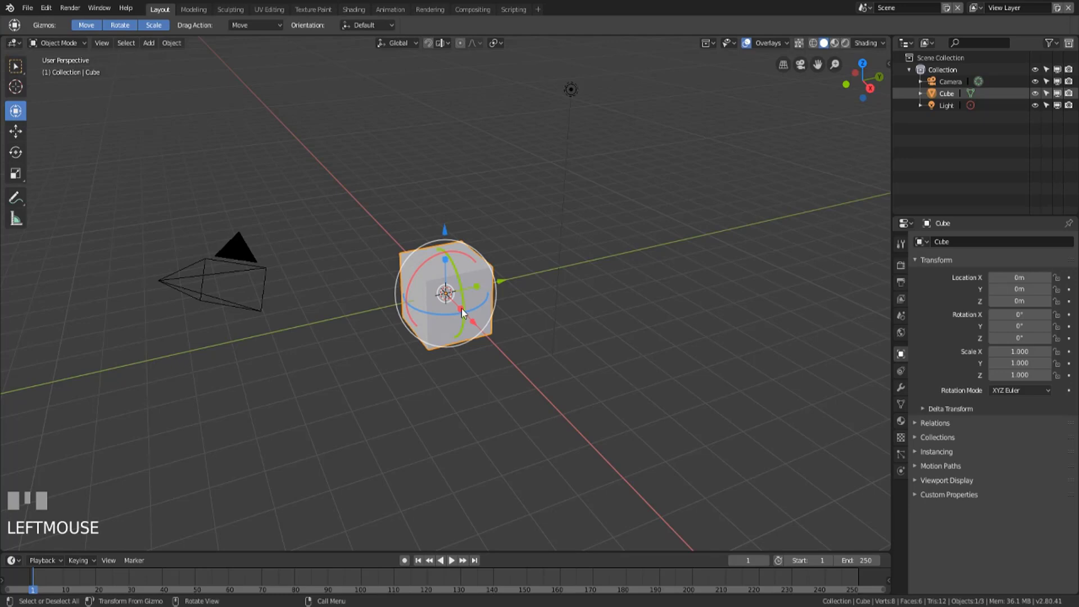
scroll("up", 3)
left_click_drag(481, 317, 512, 290)
left_click_drag(512, 290, 533, 273)
right_click(534, 273)
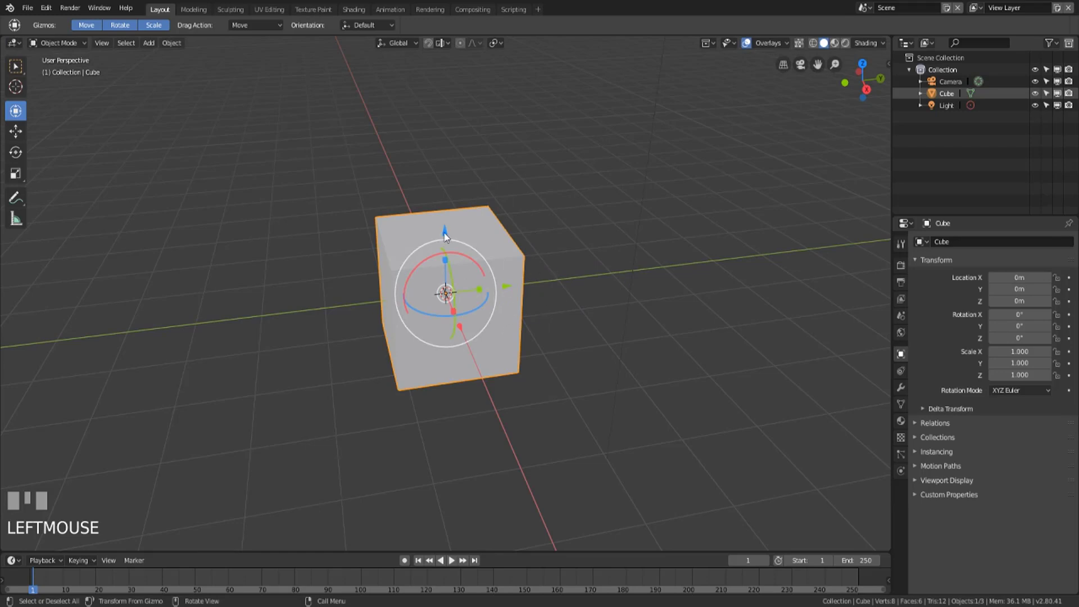
Step: Toggle the toolbar's transform tool button repeatedly and adjust the view of the cube
left_click(16, 109)
right_click(15, 109)
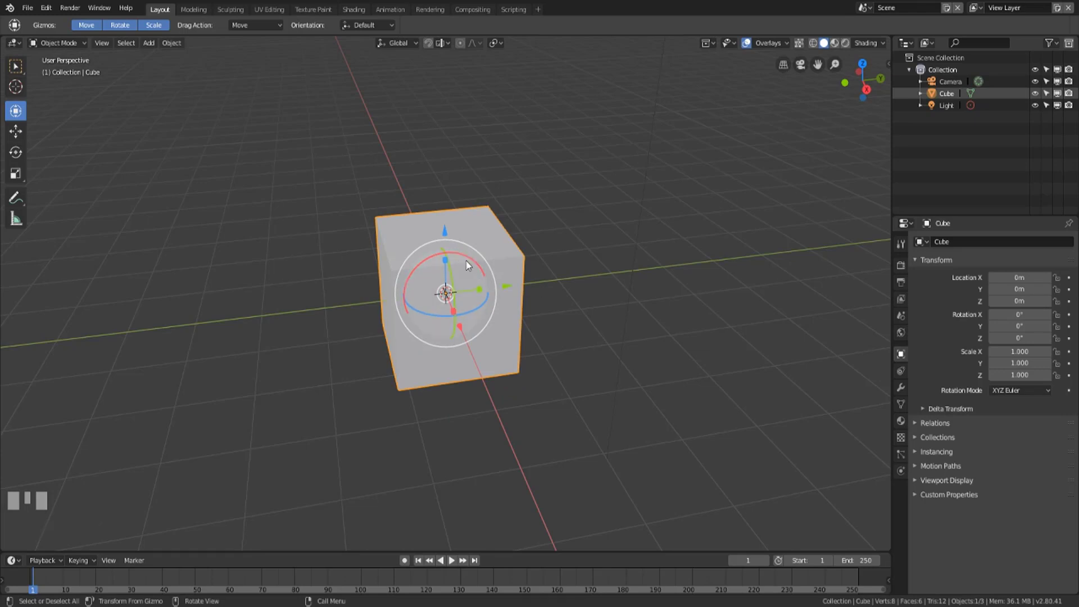
left_click(16, 109)
right_click(16, 109)
left_click(16, 109)
right_click(16, 109)
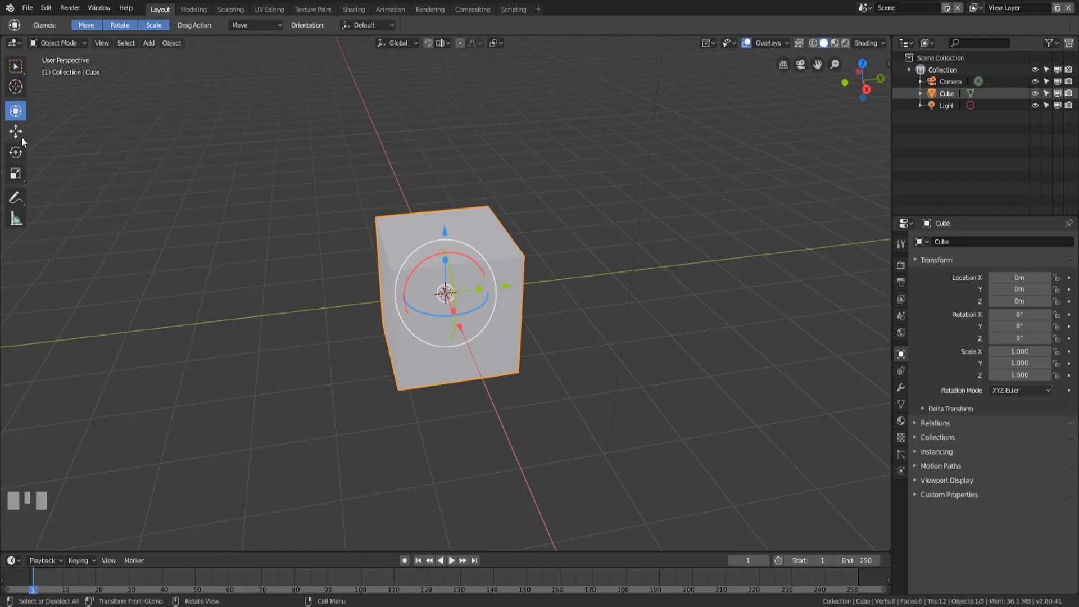
left_click_drag(433, 374, 50, 30)
scroll("down", 3)
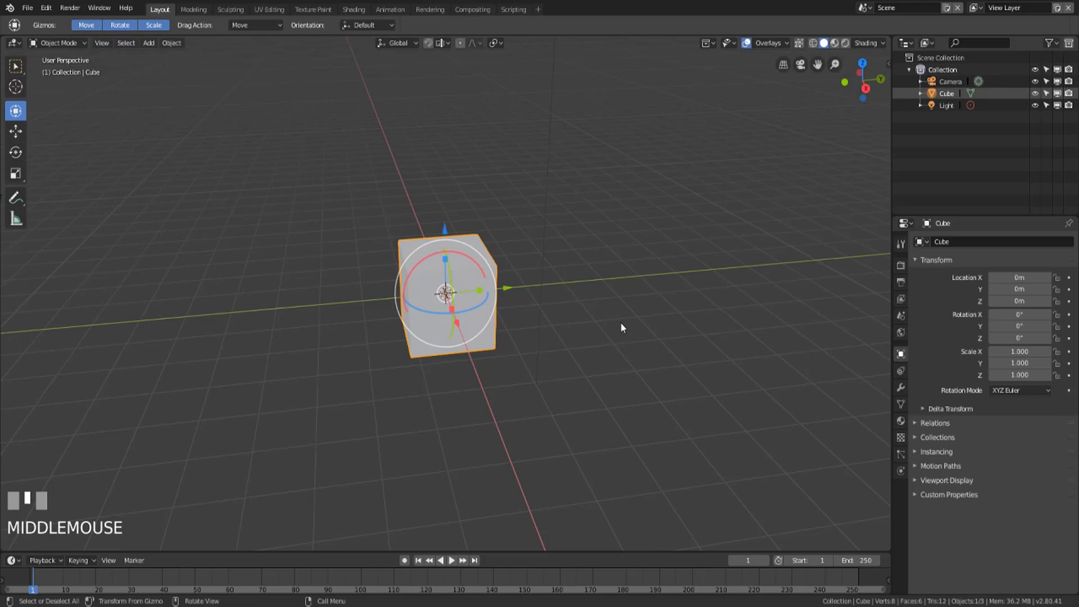
left_click_drag(309, 239, 122, 28)
Step: Turn the Move and Scale gizmos off so only the rotation handles show on the cube
left_click(122, 29)
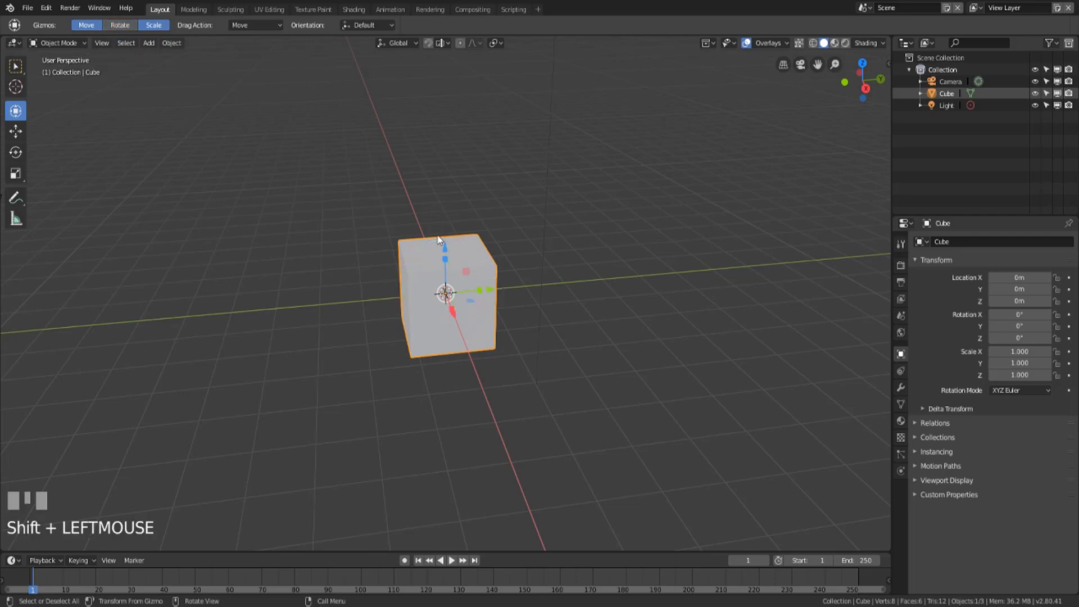
left_click(128, 30)
left_click(128, 31)
left_click(128, 30)
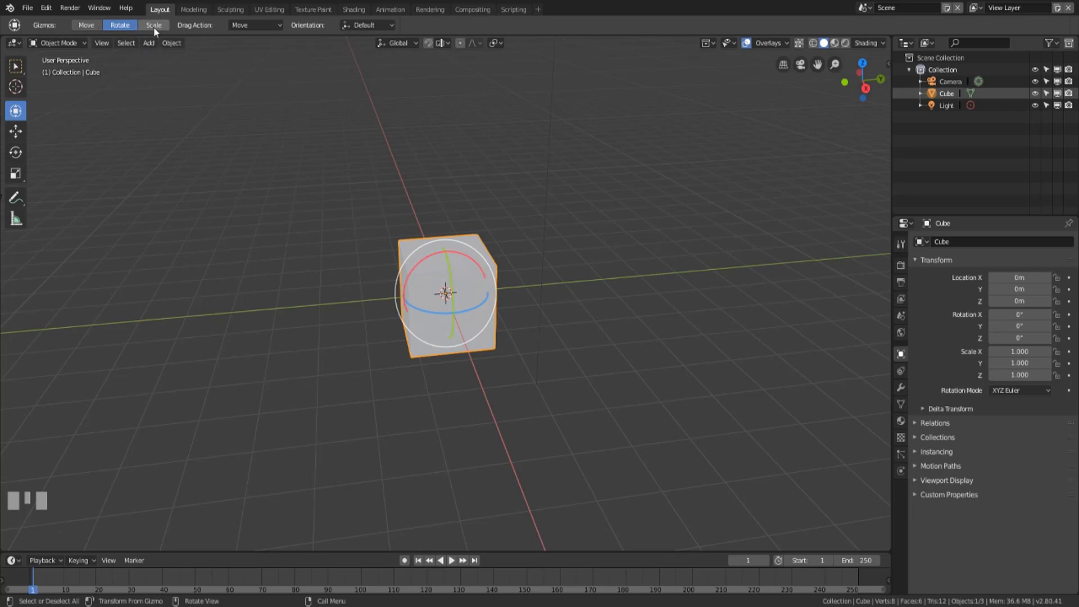
Step: Re-enable the Move and Scale gizmos so all three transform handles are shown
left_click(94, 29)
left_click_drag(257, 29, 139, 29)
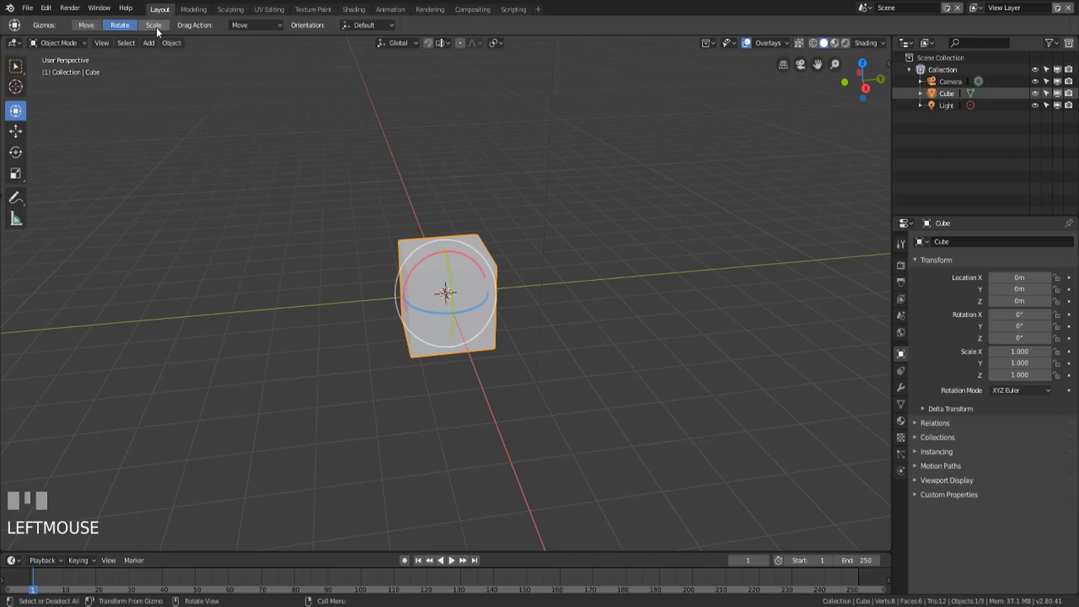
left_click(161, 31)
left_click(90, 28)
left_click(120, 27)
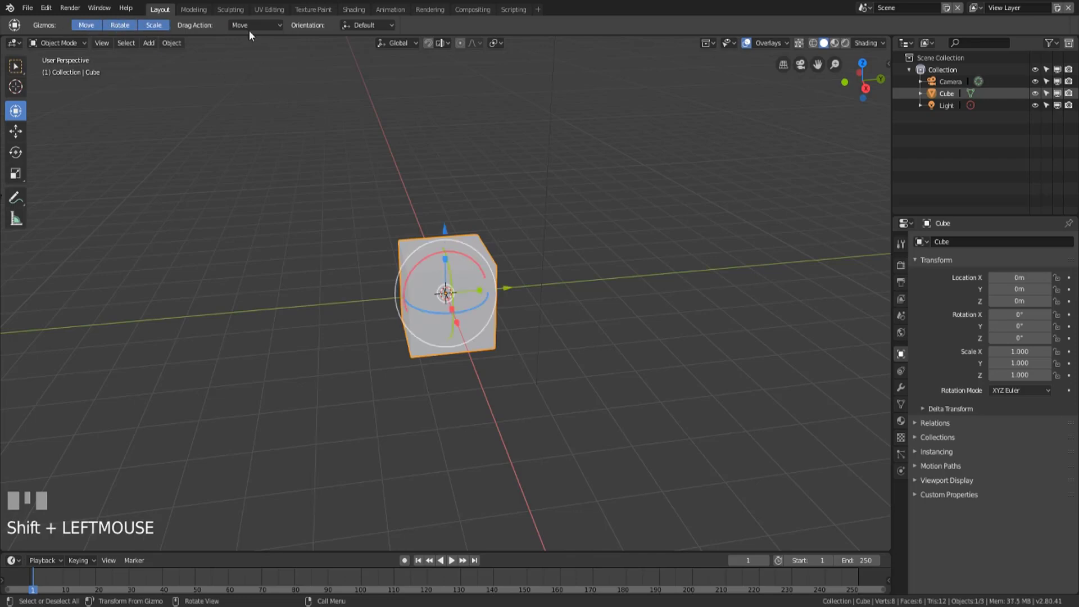
Step: Rotate the cube with the gizmo rings to about -113°, -29.9°, -38.8°
left_click_drag(253, 28, 497, 177)
right_click(497, 176)
left_click_drag(245, 28, 230, 166)
right_click(230, 165)
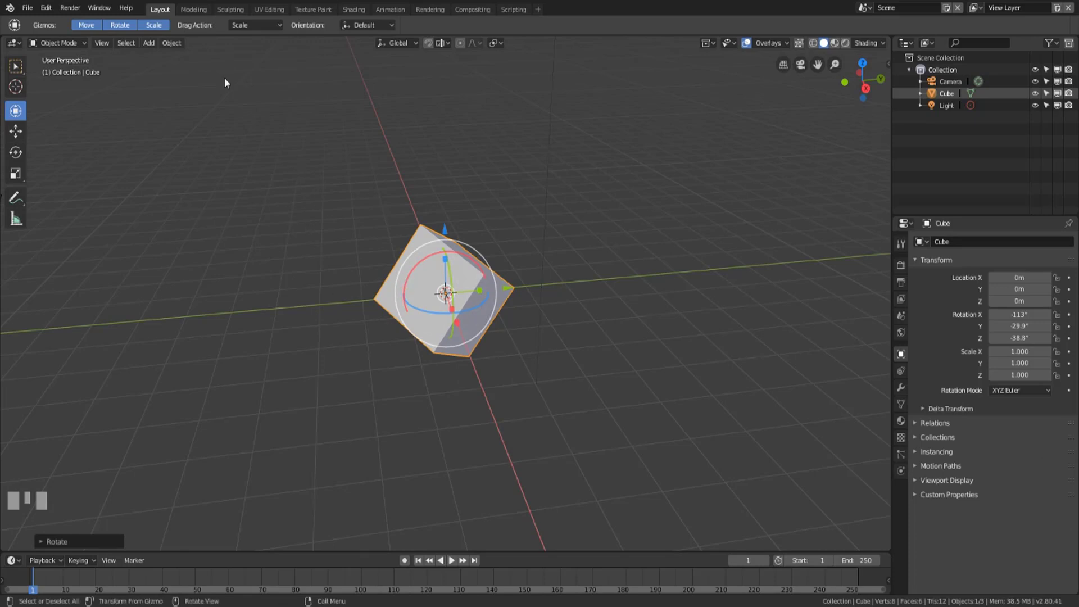
key("r")
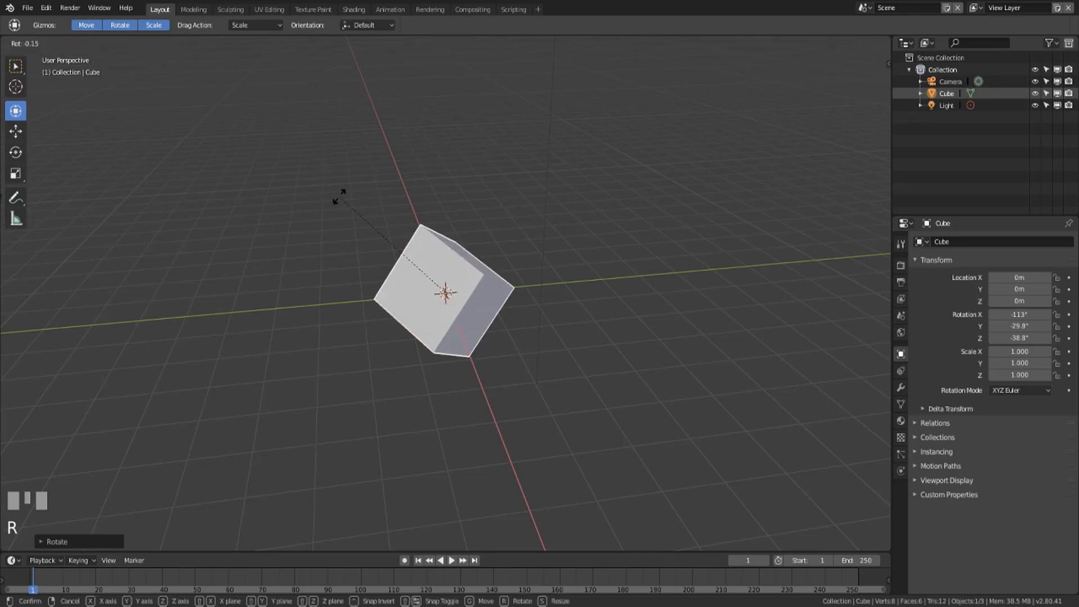
right_click(293, 231)
left_click_drag(263, 28, 225, 273)
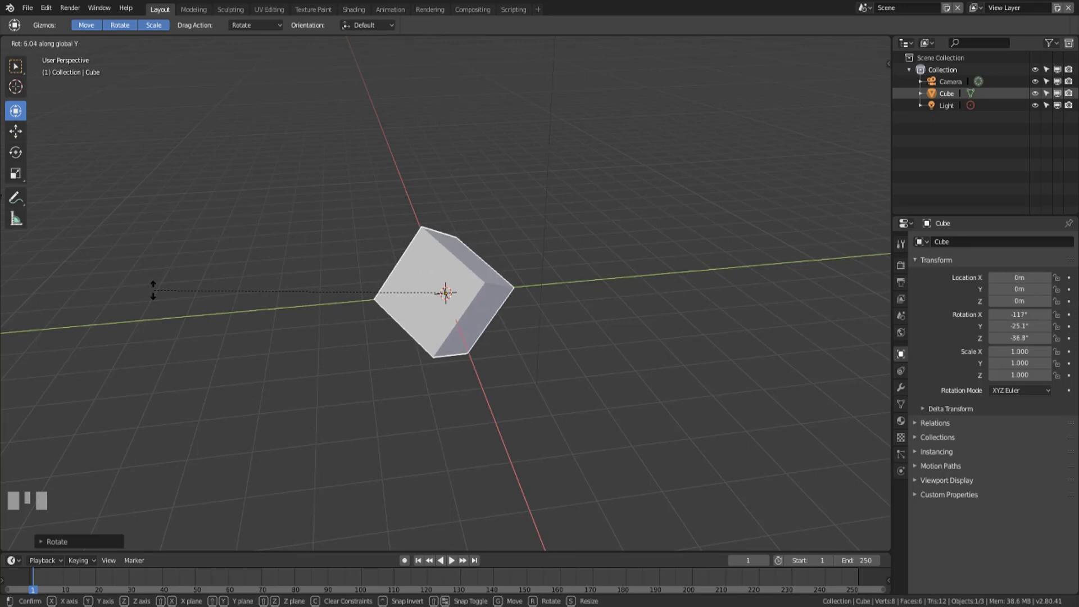
right_click(213, 375)
left_click(213, 374)
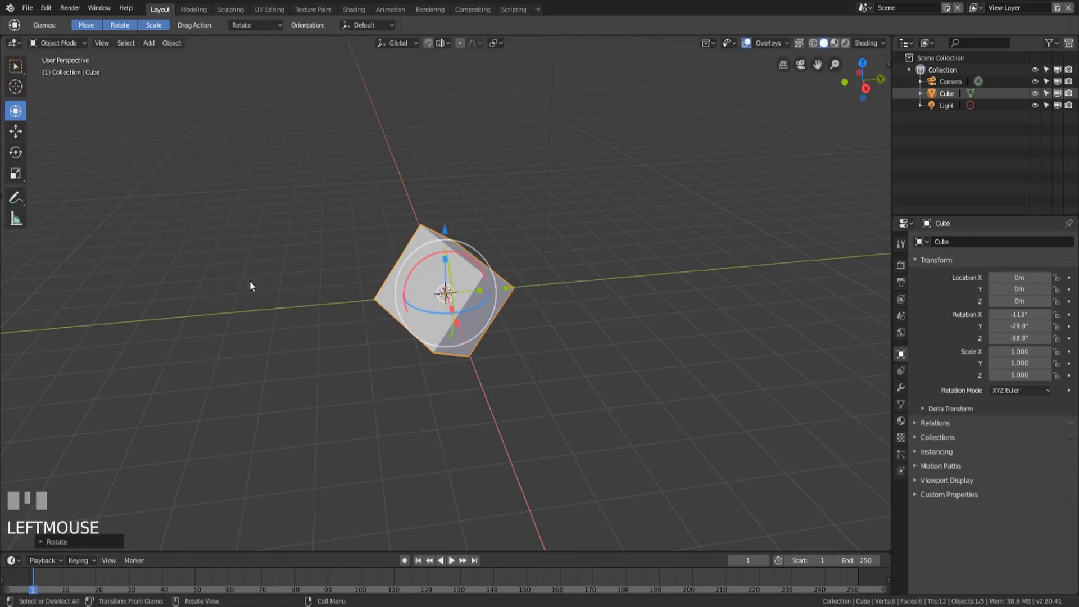
key("r")
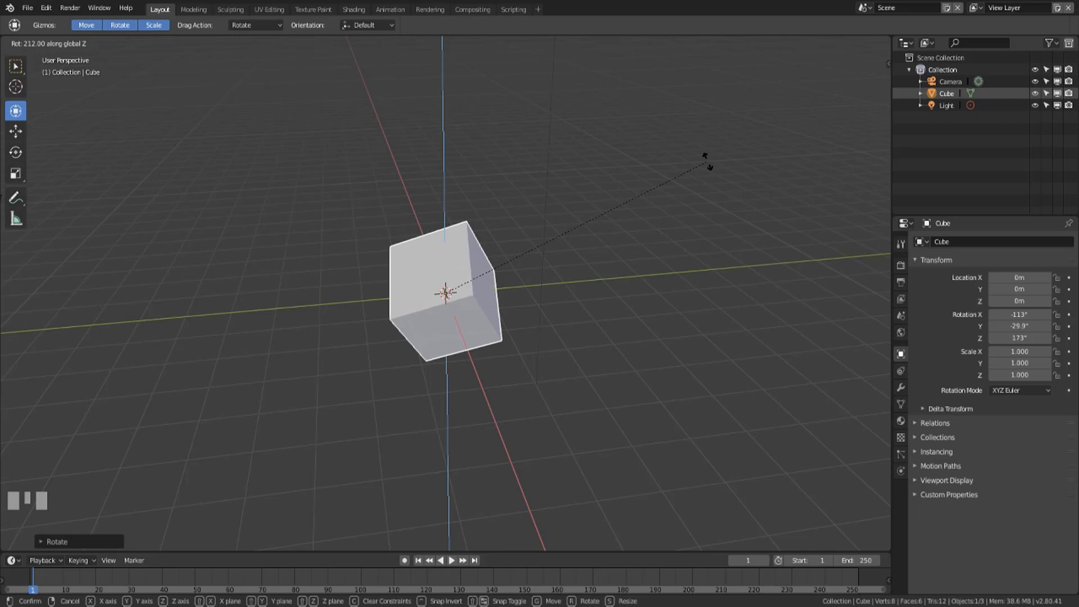
right_click(712, 165)
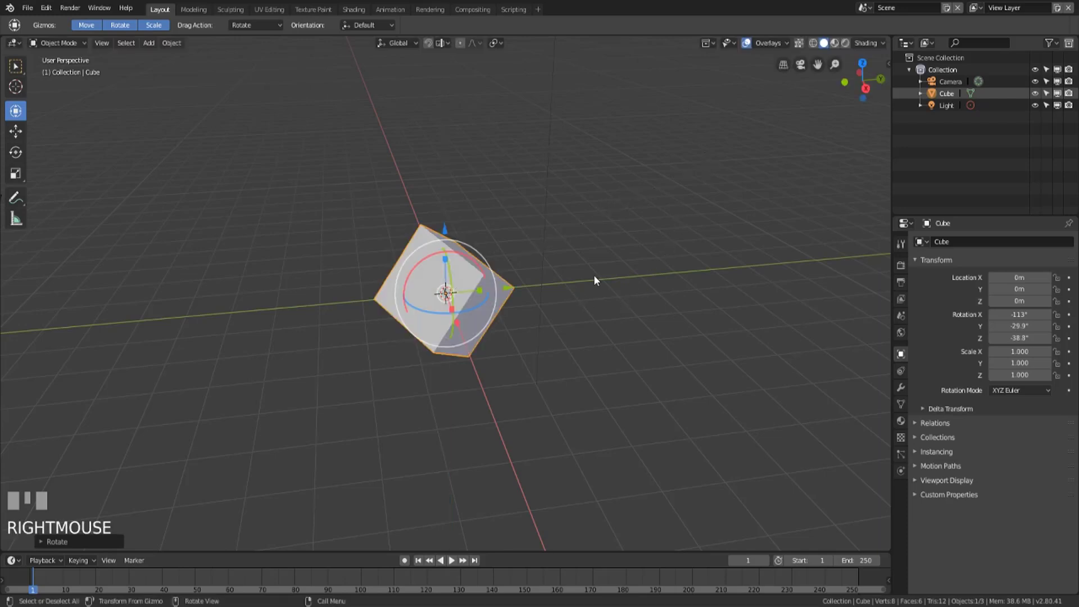
left_click_drag(598, 287, 69, 88)
scroll("down", 3)
scroll("up", 3)
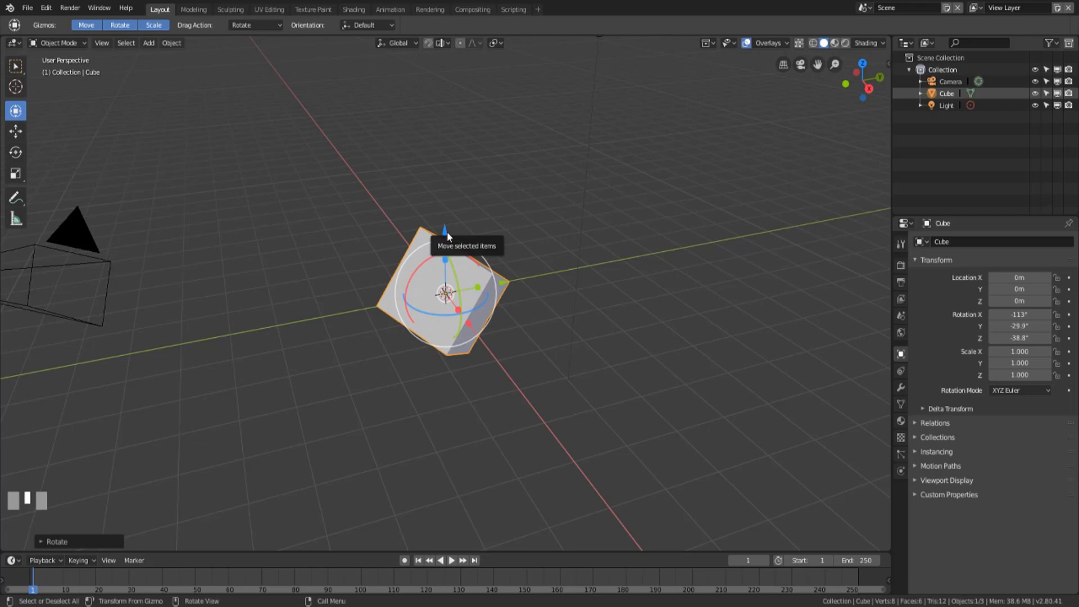
Step: With the Move tool, try and cancel moves, leaving the cube nudged about 0.03 m along Y
left_click(17, 135)
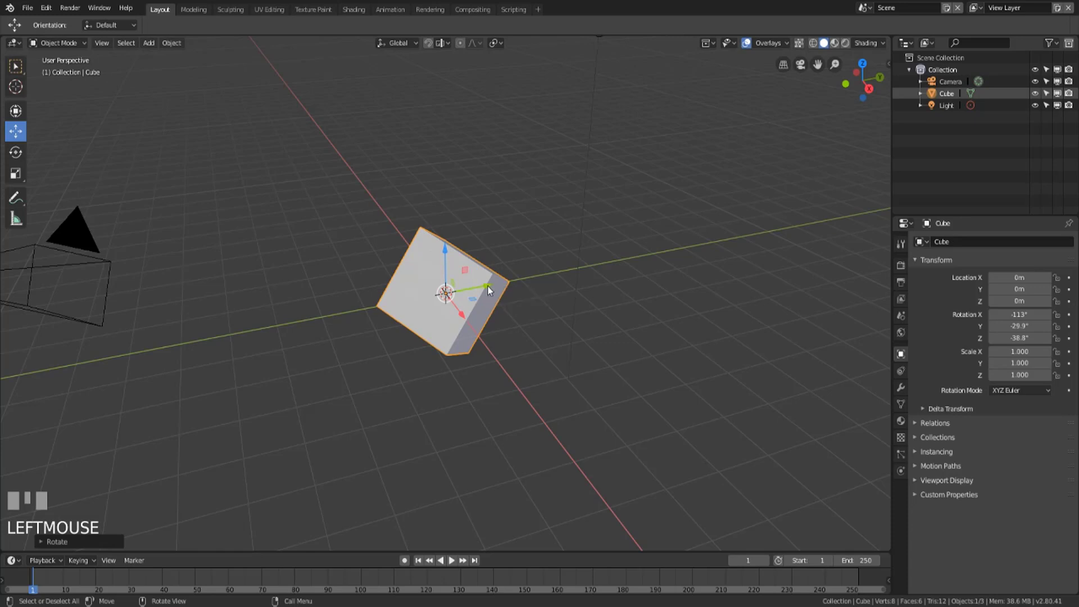
left_click_drag(490, 289, 471, 302)
key("g")
right_click(471, 303)
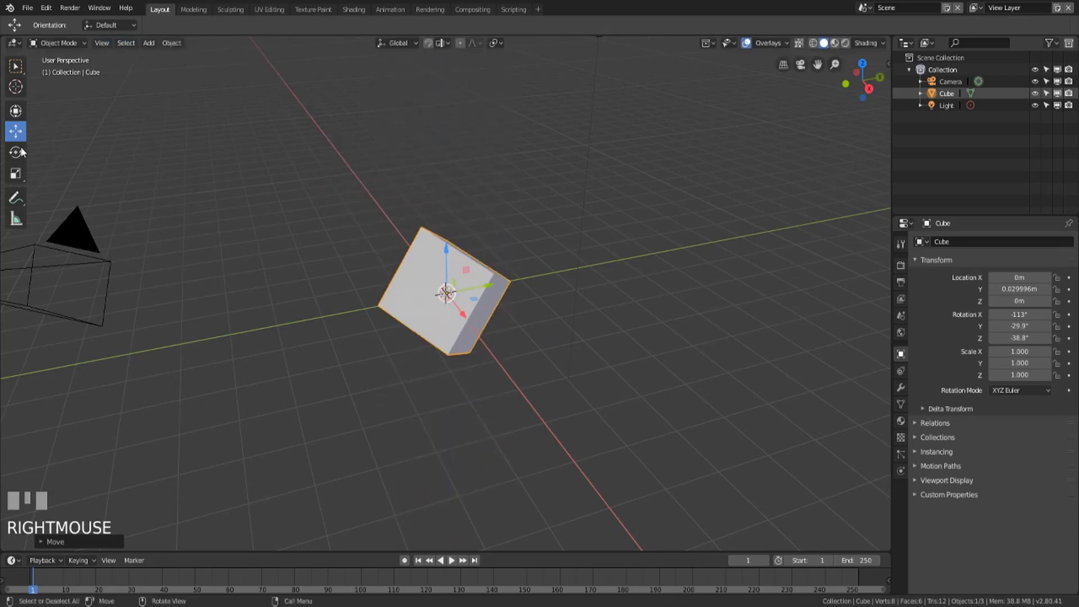
Step: With the Rotate tool, reorient the cube to about -76°, 5°, -47° rotation
left_click(19, 161)
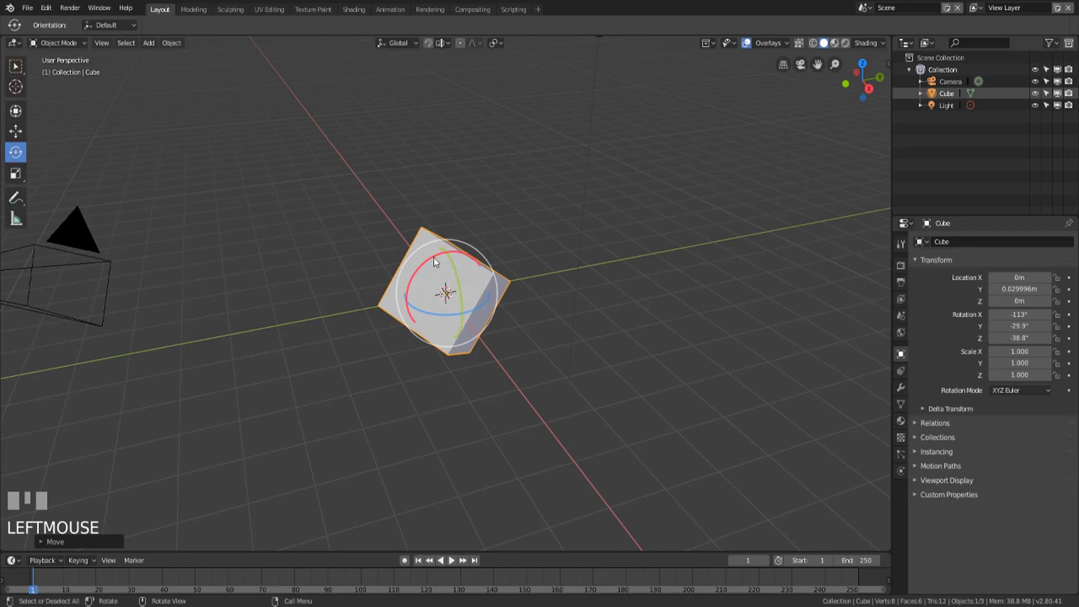
left_click_drag(436, 262, 588, 330)
key("r")
right_click(588, 330)
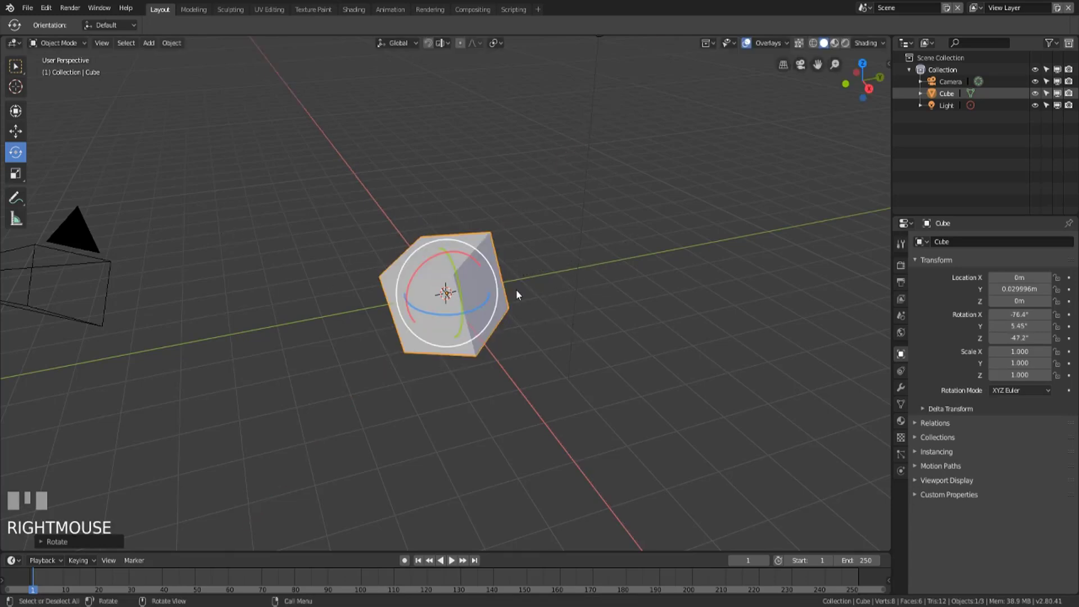
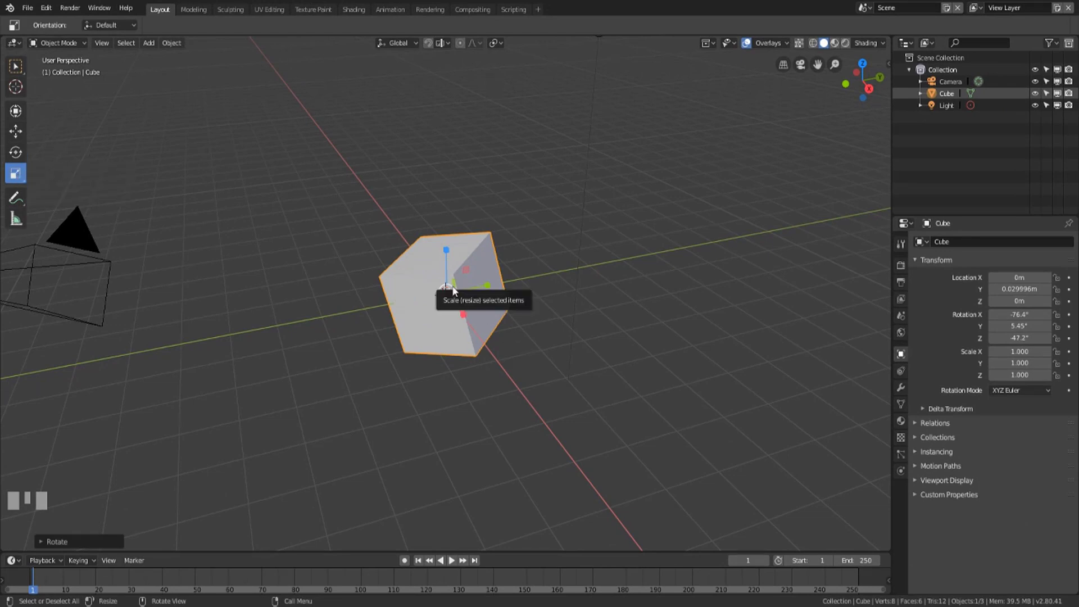
Step: Scale the cube down unevenly to about 0.83, 0.73, 0.79 on X, Y, Z
left_click_drag(457, 291, 66, 140)
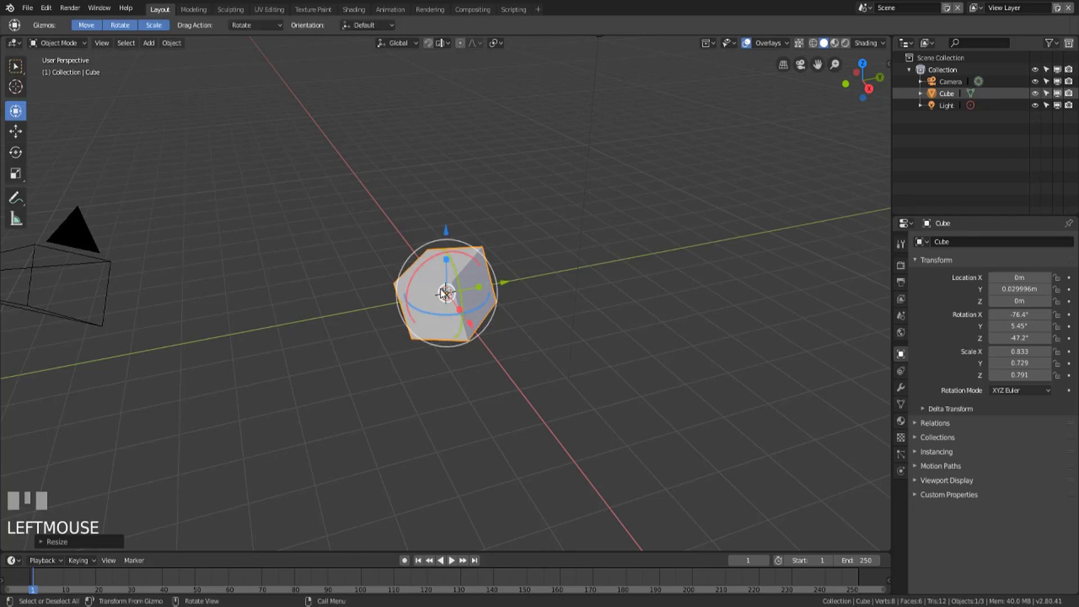
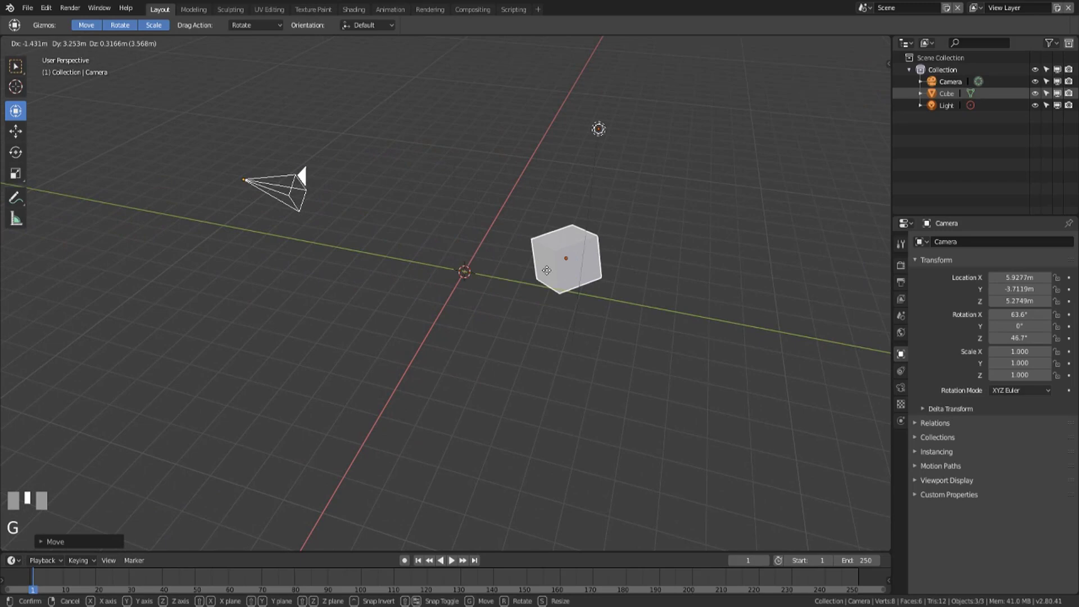
right_click(504, 284)
key("r")
right_click(573, 366)
key("s")
right_click(479, 265)
left_click_drag(377, 264, 558, 104)
key("t")
scroll("up", 3)
left_click_drag(559, 104, 612, 134)
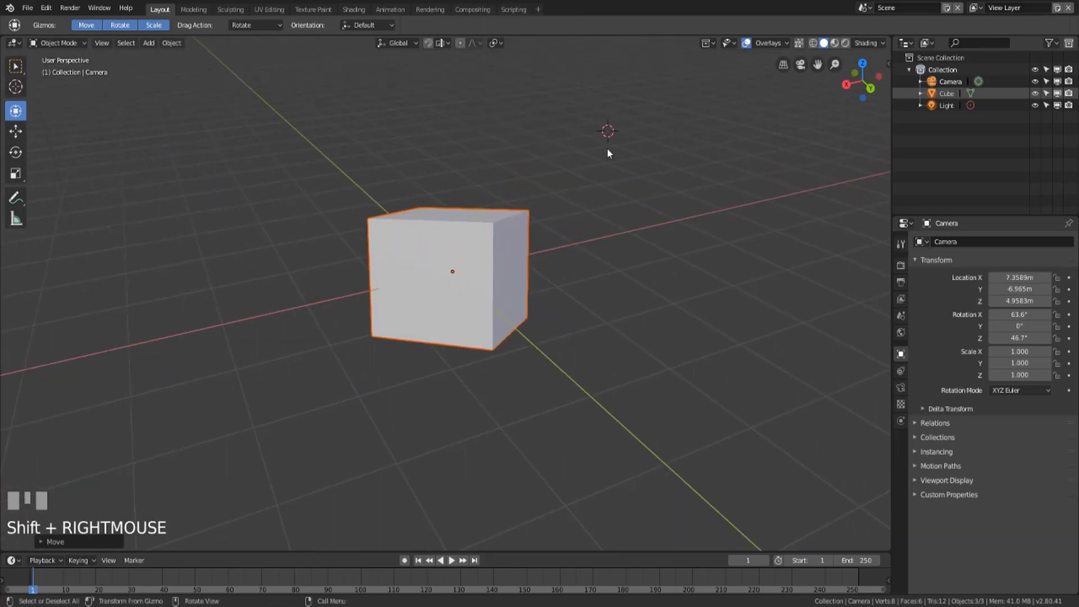
Step: Place the 3D cursor in empty space above the grid, orbiting to show the camera
left_click_drag(594, 197, 652, 104)
right_click(651, 105)
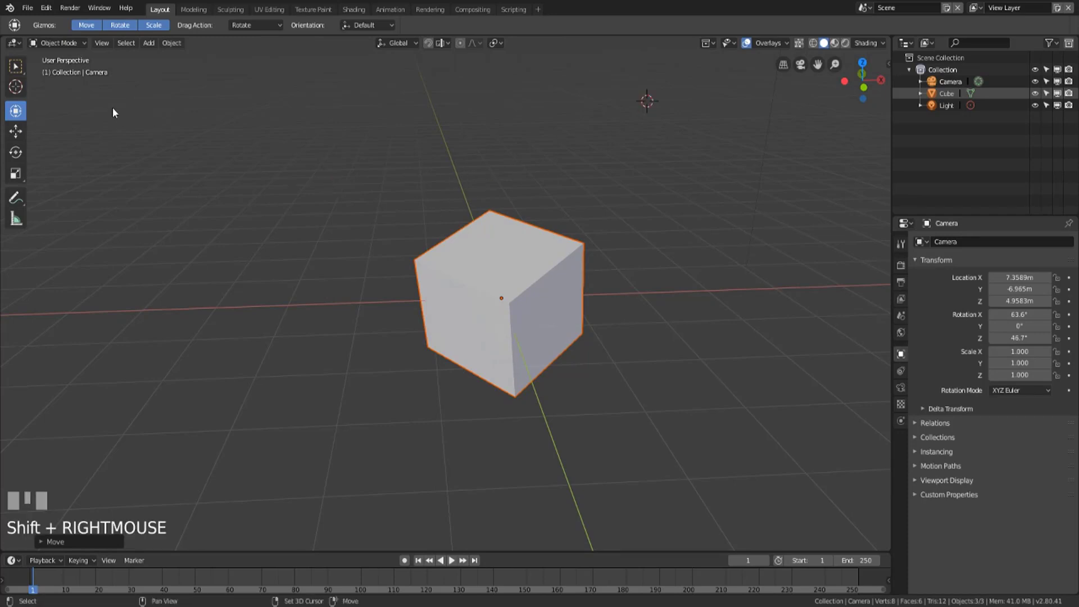
right_click(85, 101)
left_click_drag(624, 188, 16, 109)
scroll("down", 3)
left_click_drag(16, 109, 54, 130)
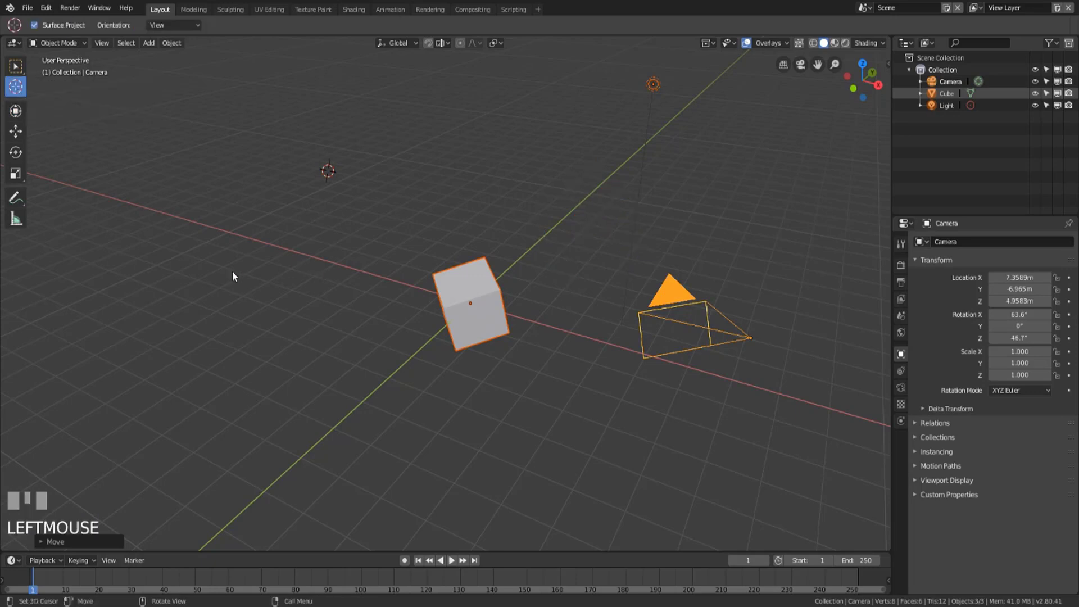
Step: With the Cursor tool, place the 3D cursor on the grid and the cube's top and side faces
left_click(123, 329)
left_click(562, 370)
left_click_drag(712, 205, 741, 202)
left_click(778, 365)
left_click(386, 224)
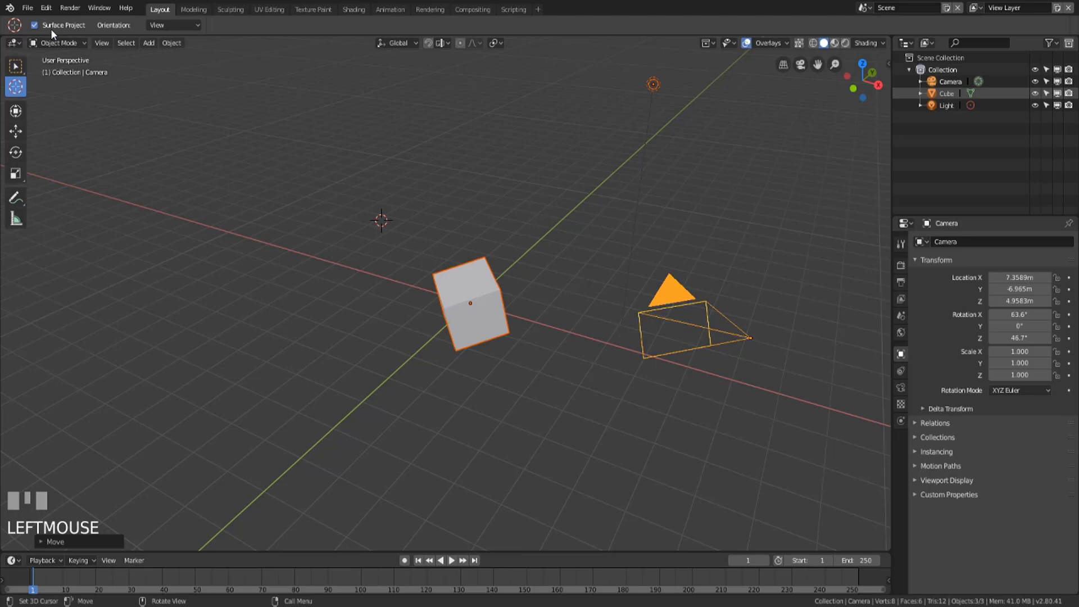
left_click(472, 306)
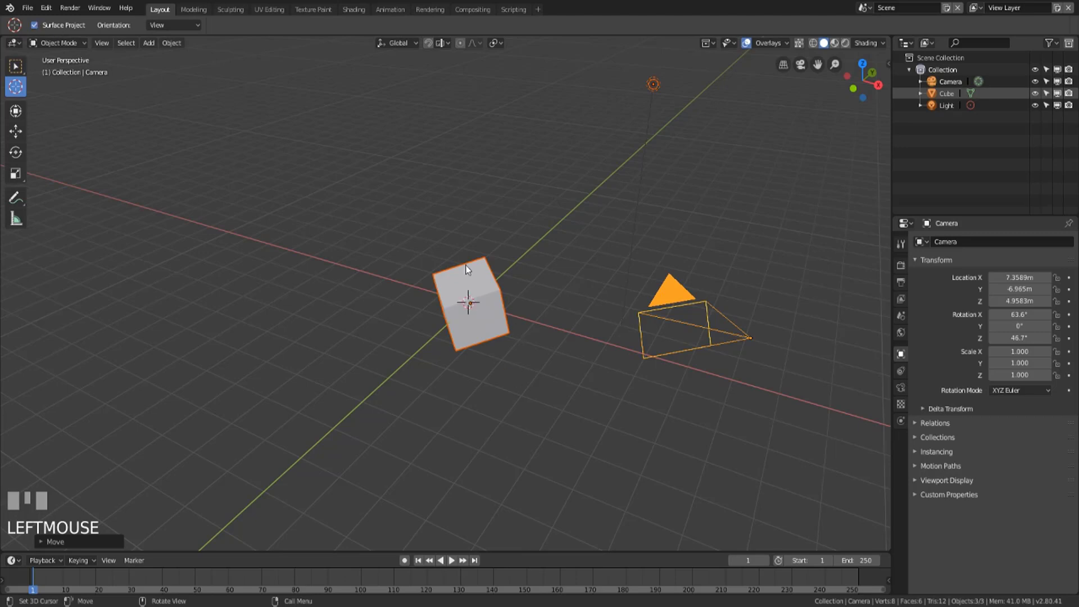
left_click(477, 277)
left_click(482, 327)
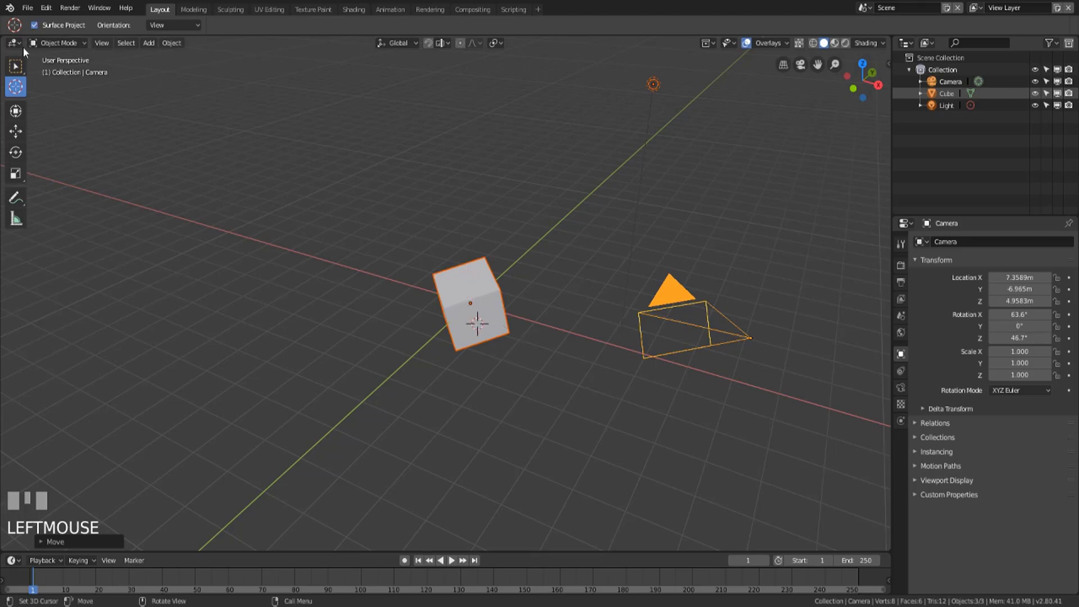
Step: Slide and click the 3D cursor across several more surface spots with surface projection
left_click(37, 27)
left_click(501, 263)
left_click(478, 300)
left_click_drag(523, 286, 469, 297)
left_click(469, 297)
left_click_drag(179, 205, 378, 146)
left_click(378, 146)
left_click_drag(465, 278, 480, 143)
left_click(480, 144)
left_click_drag(570, 221, 472, 221)
left_click(472, 221)
Step: Leave the 3D cursor in empty space above the grid and return to box selection
left_click_drag(471, 254, 739, 97)
left_click(739, 97)
left_click(308, 126)
left_click(106, 229)
left_click(333, 346)
left_click(361, 165)
left_click(649, 347)
left_click(331, 330)
left_click(620, 176)
left_click(27, 74)
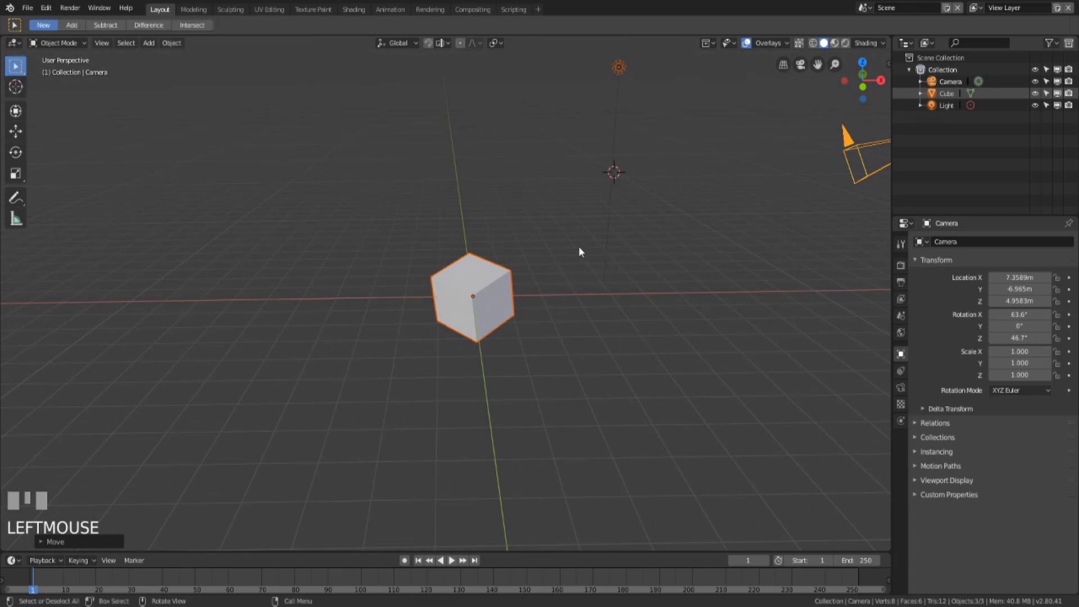
Step: Reset the 3D cursor to the world origin with Shift+C, framing cube, camera and light
key("shift+c")
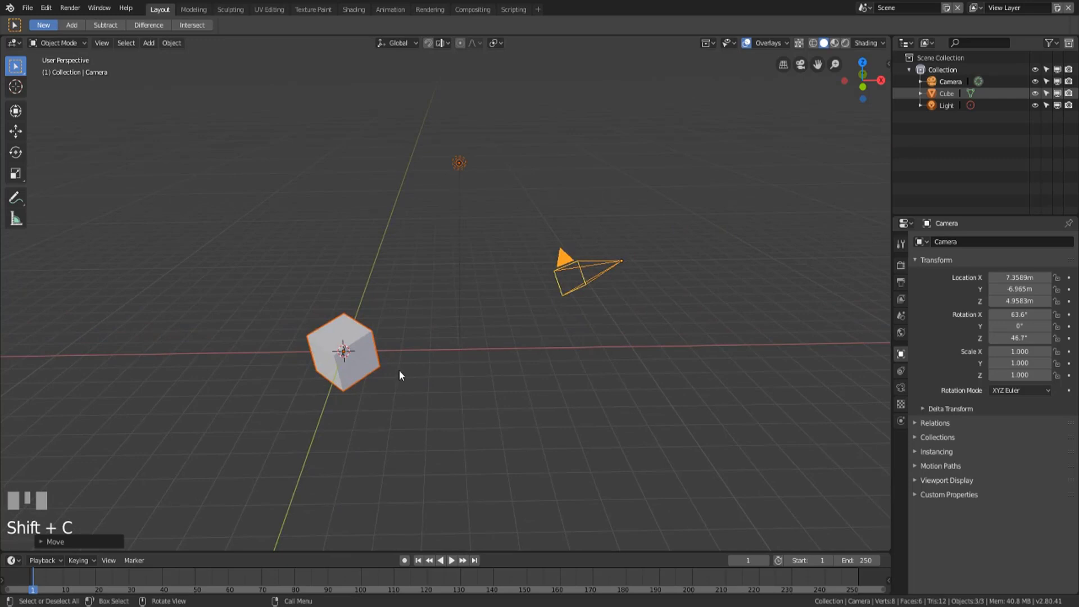
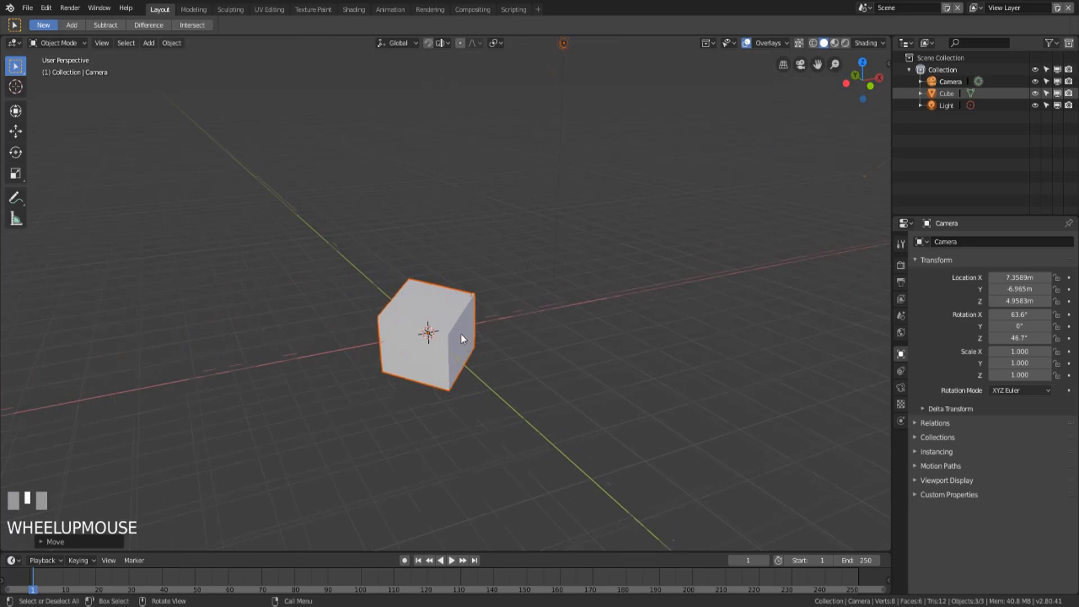
left_click_drag(554, 348, 688, 307)
scroll("down", 3)
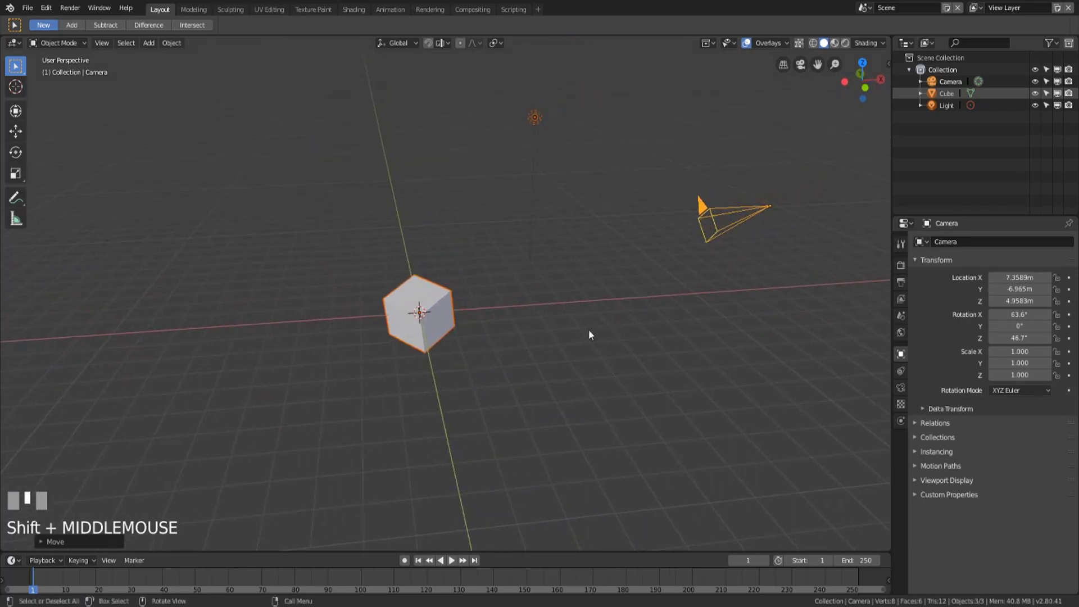
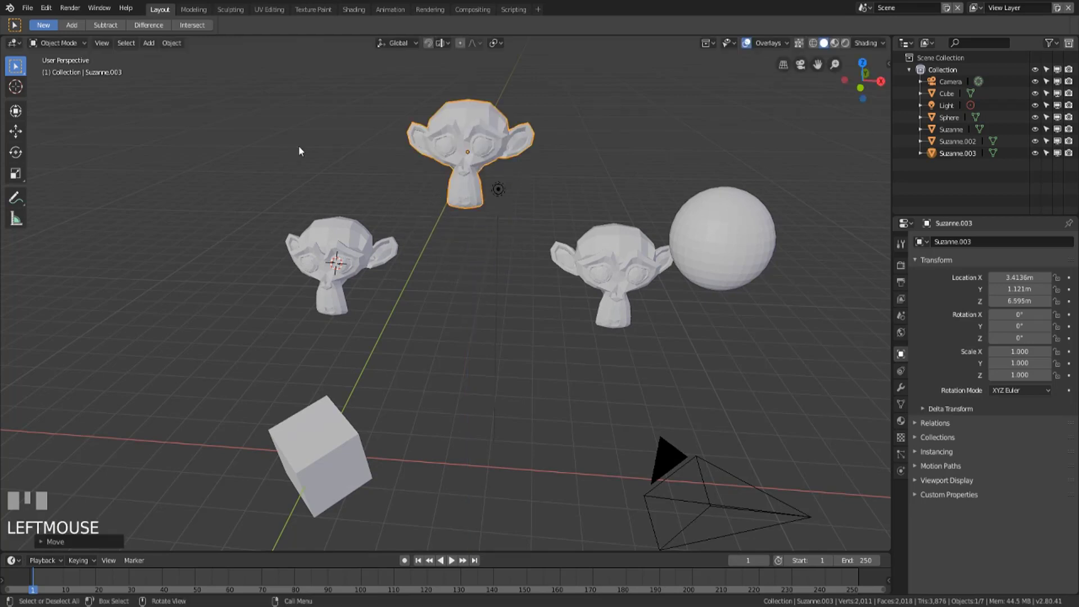
Step: Undo then redo the upward move of Suzanne.003, leaving it raised above the other heads
key("ctrl+z")
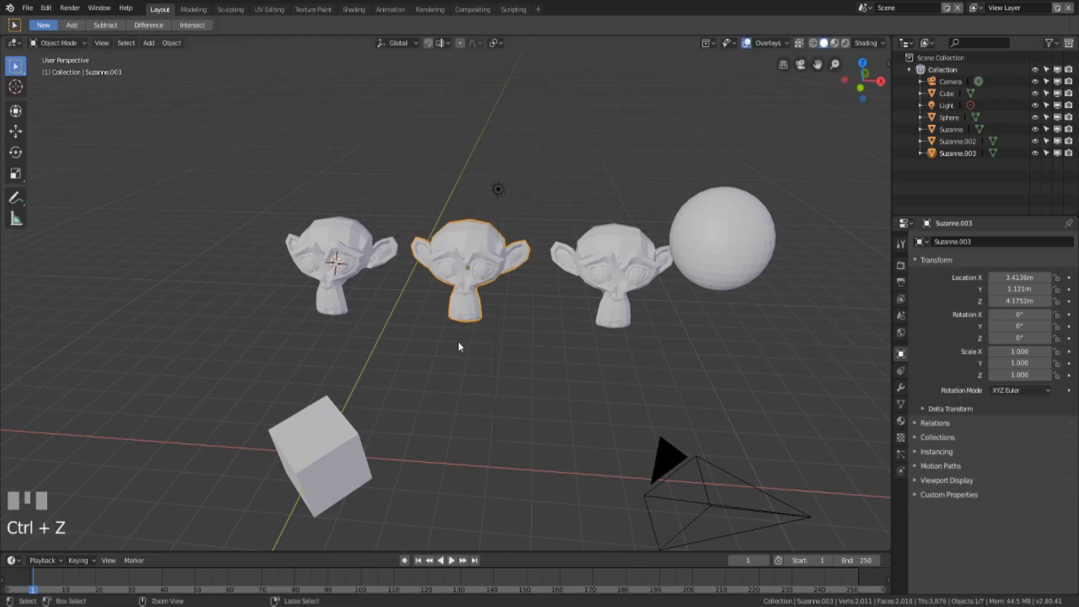
key("ctrl+shift+z")
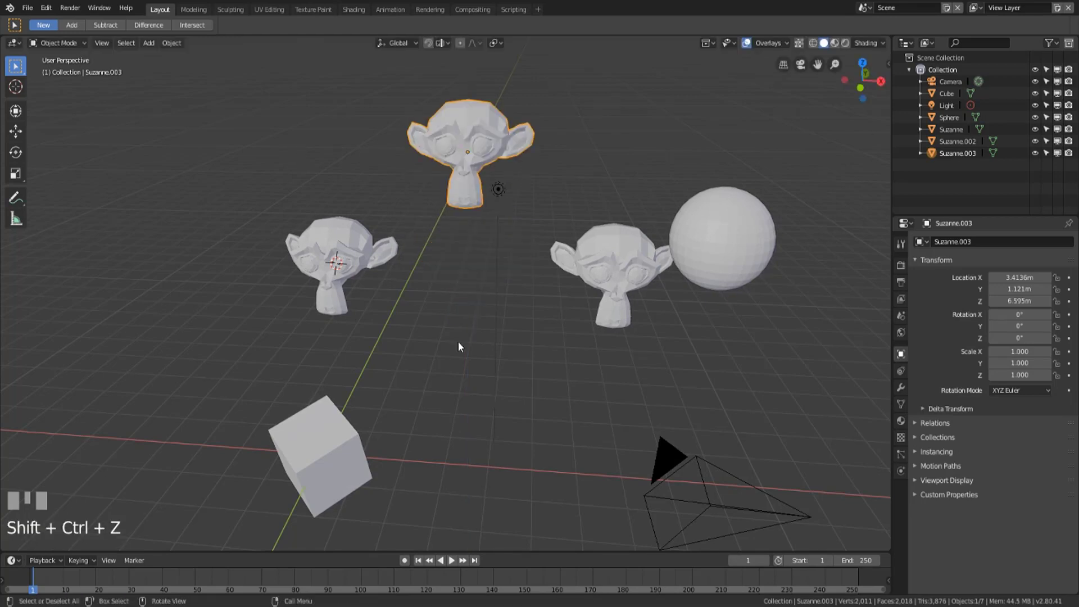